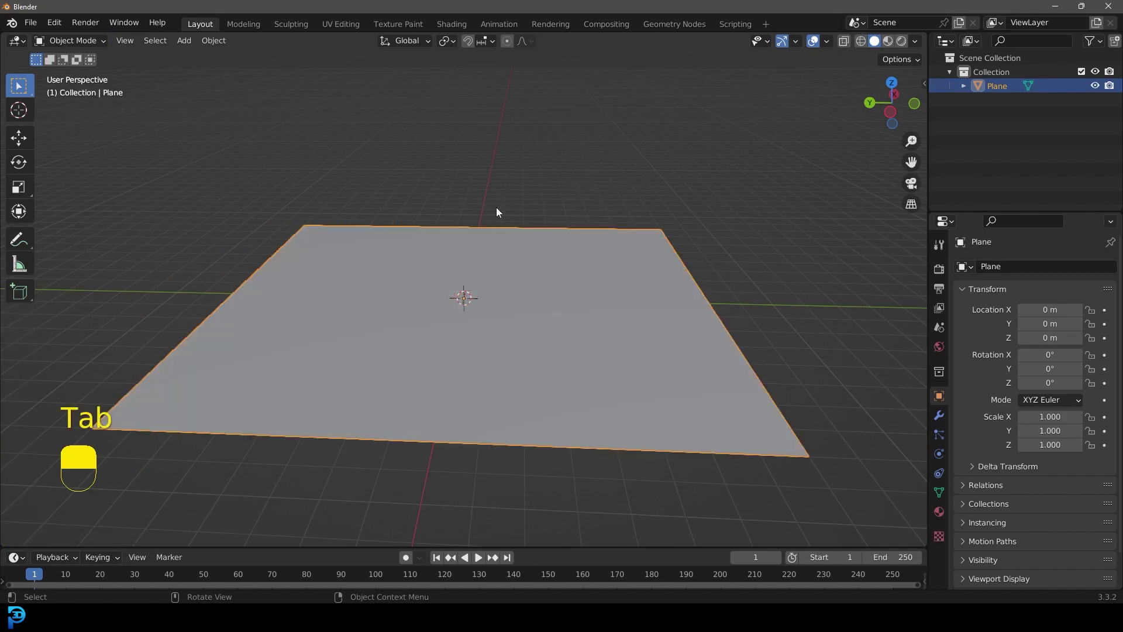
# Subdivide the plane into a fine grid in edit mode.
pyautogui.moveTo(573, 230); pyautogui.dragTo(611, 294)
pyautogui.press('z')
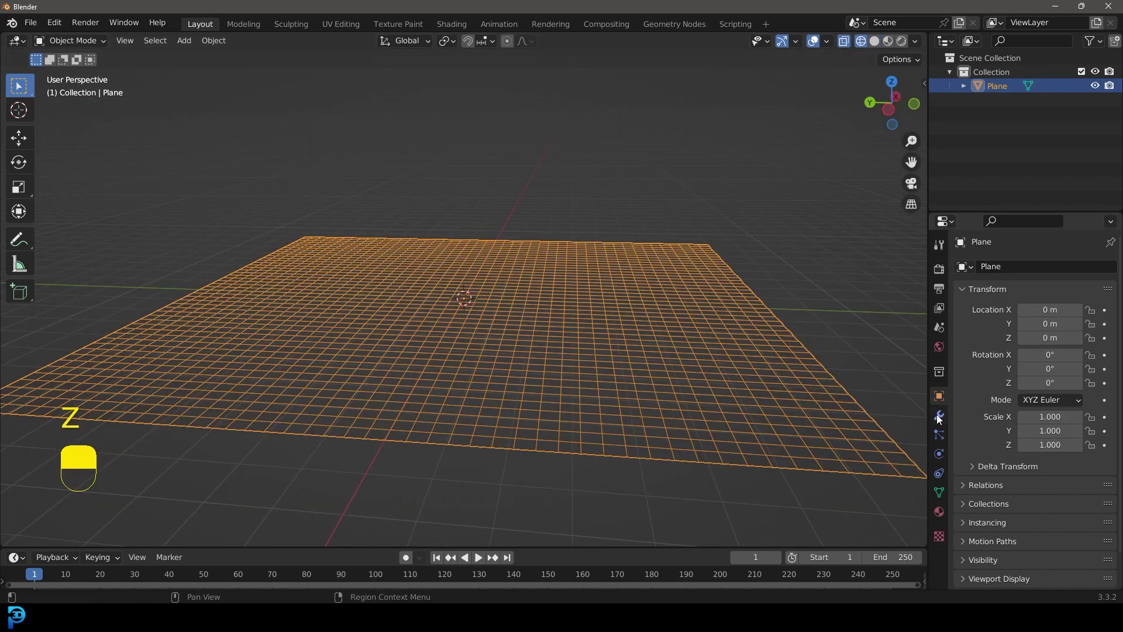
# Displace the plane with a new Clouds texture at strength 4.3 into rolling terrain.
pyautogui.moveTo(948, 419); pyautogui.dragTo(1004, 269)
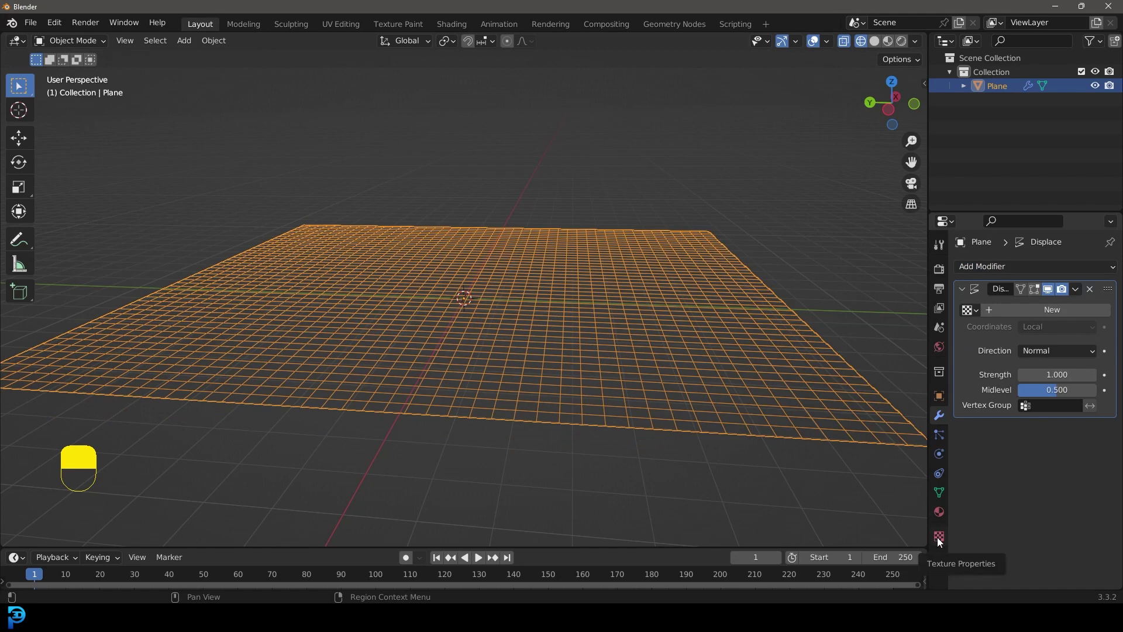
pyautogui.moveTo(941, 543); pyautogui.dragTo(1065, 292)
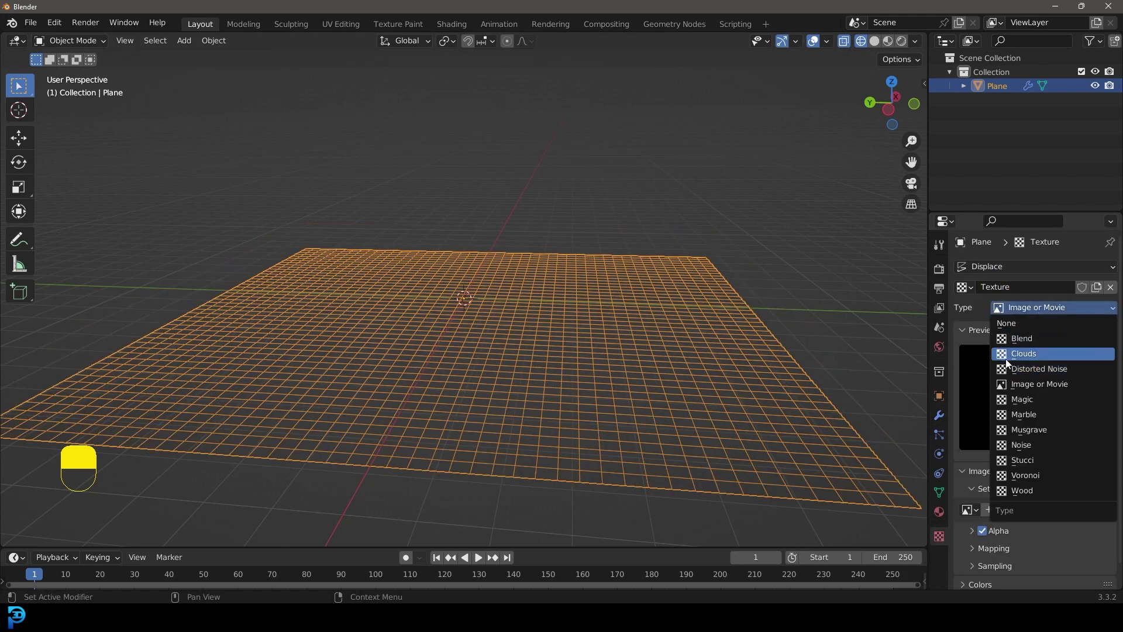
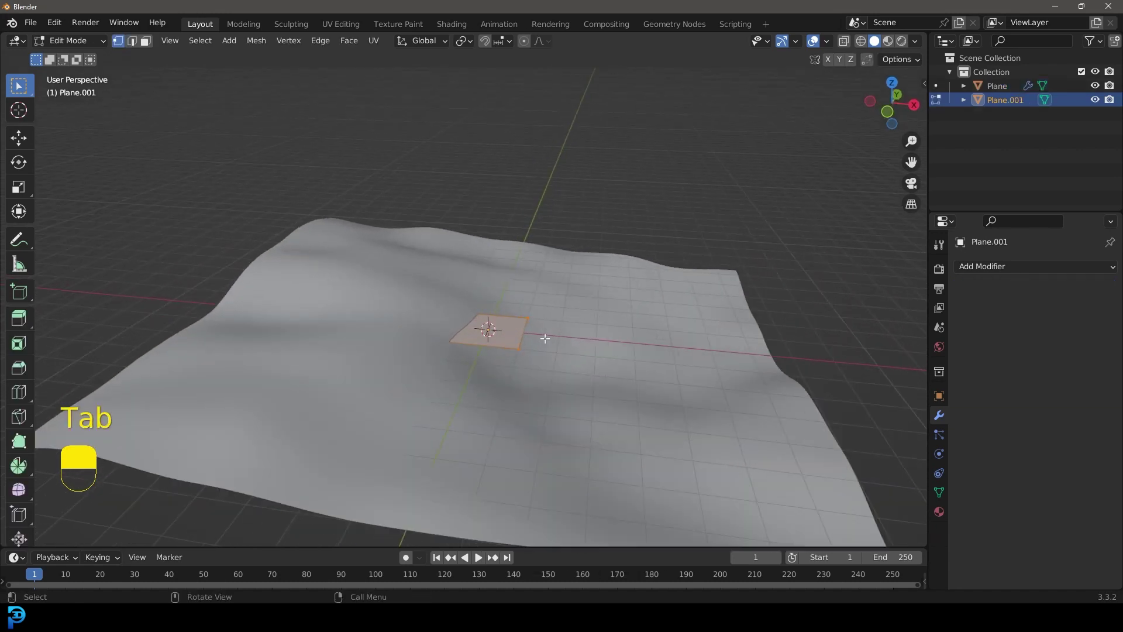
# Scale the new plane by 8, raise it above the terrain and extrude it into a thick slab.
pyautogui.press('s')
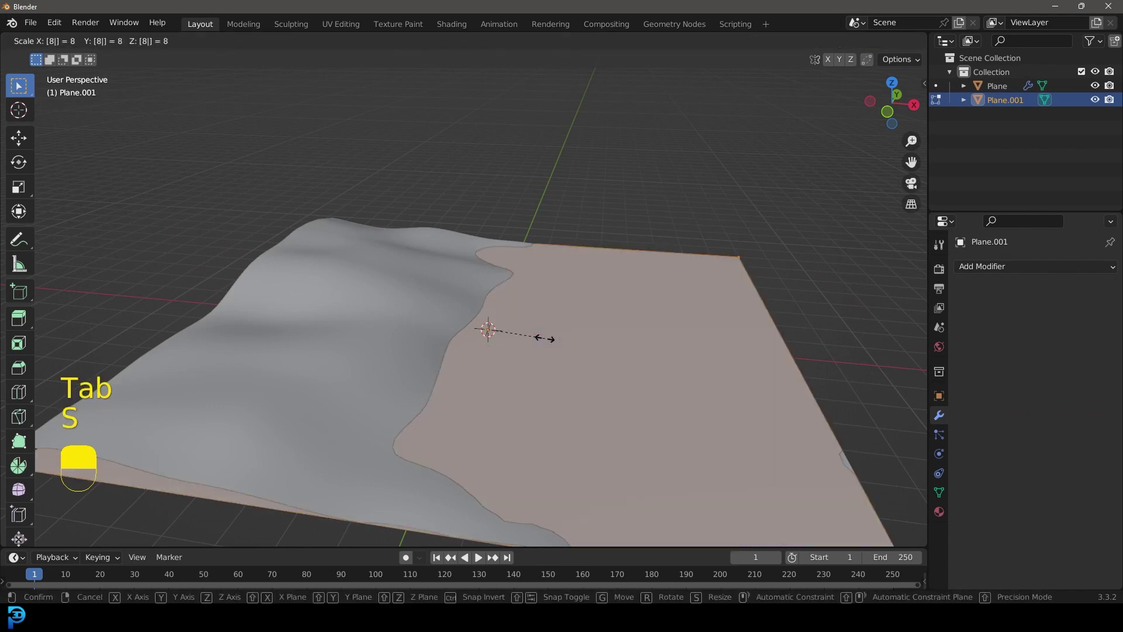
pyautogui.press('Tab')
pyautogui.moveTo(550, 333); pyautogui.dragTo(550, 351)
pyautogui.moveTo(550, 333); pyautogui.dragTo(561, 280)
pyautogui.press('g')
pyautogui.moveTo(560, 280); pyautogui.dragTo(647, 192)
pyautogui.press('KP_1')
# Cut a small hole through the slab.
pyautogui.press('shift+a')
pyautogui.press('g')
pyautogui.middleClick(648, 192)
pyautogui.rightClick(648, 191)
pyautogui.moveTo(1032, 276); pyautogui.dragTo(1094, 346)
pyautogui.moveTo(1094, 346); pyautogui.dragTo(1077, 293)
pyautogui.moveTo(1076, 293); pyautogui.dragTo(504, 225)
pyautogui.moveTo(504, 225); pyautogui.dragTo(855, 304)
pyautogui.press('x')
pyautogui.press('Tab')
pyautogui.press('Tab')
# Give the slab a Remesh modifier at voxel size 0.1 m and a Displace modifier for a rocky surface.
pyautogui.moveTo(998, 275); pyautogui.dragTo(855, 304)
pyautogui.moveTo(998, 275); pyautogui.dragTo(995, 267)
pyautogui.press('z')
pyautogui.moveTo(994, 266); pyautogui.dragTo(613, 295)
pyautogui.press('z')
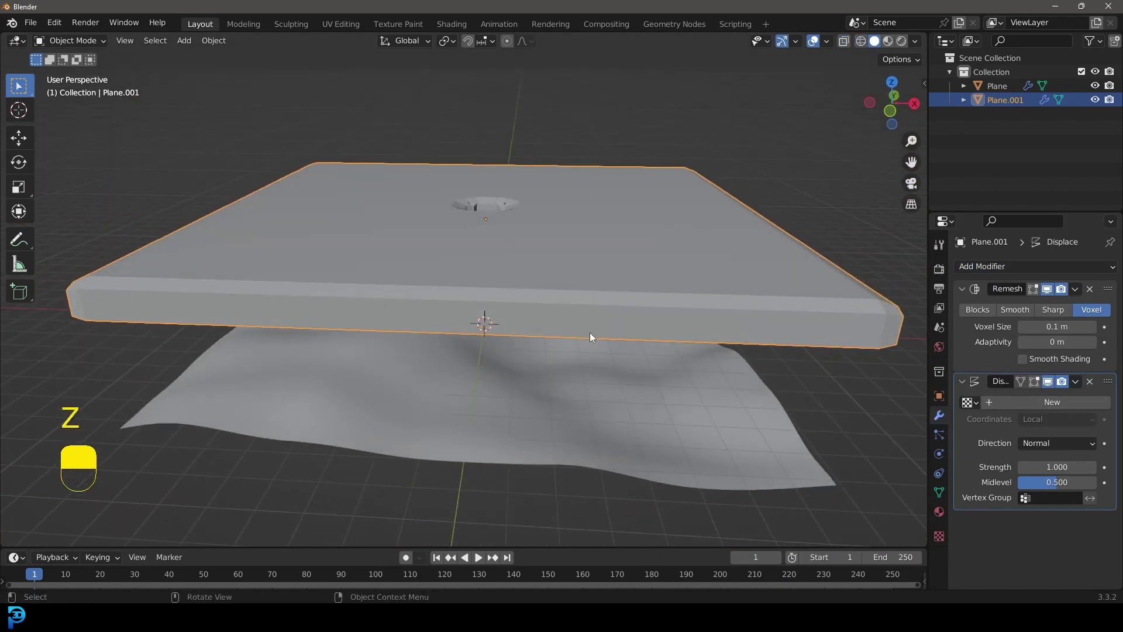
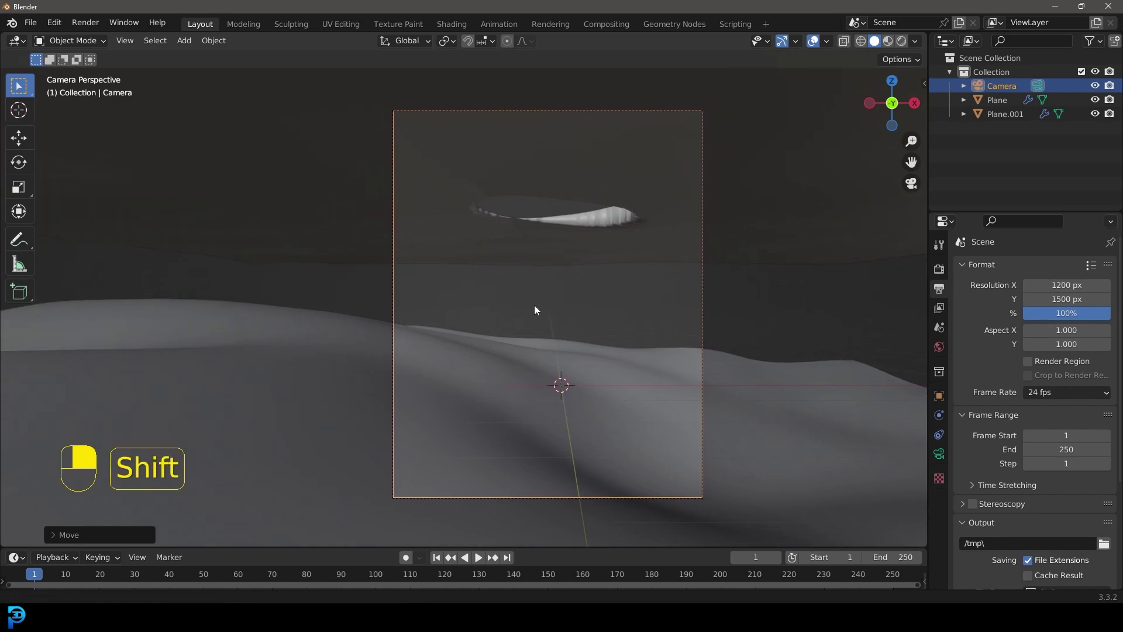
# Add a Suzanne monkey, move it into the camera frame and shade it smooth.
pyautogui.press('shift+a')
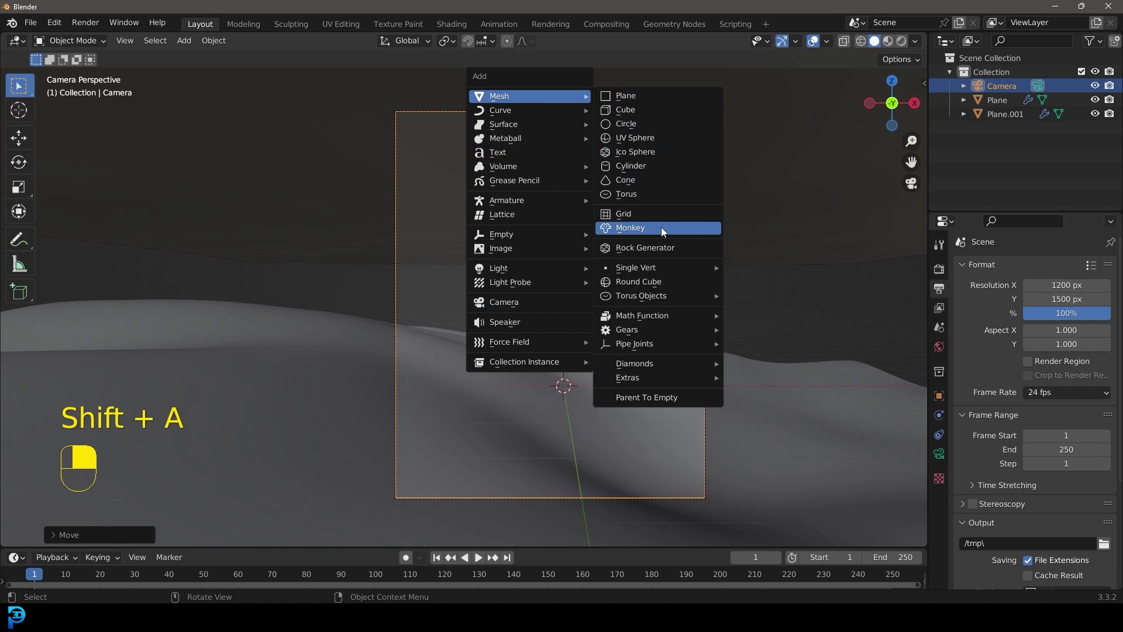
pyautogui.moveTo(645, 230); pyautogui.dragTo(482, 123)
pyautogui.moveTo(999, 267); pyautogui.dragTo(626, 314)
pyautogui.press('g')
pyautogui.press('KP_3')
pyautogui.click(541, 274)
pyautogui.click(480, 316)
# Scale, rotate and position the monkey tilted atop the dune with a level 2 subdivision surface.
pyautogui.press('s')
pyautogui.press('KP_0')
pyautogui.press('r')
pyautogui.press('r')
pyautogui.press('r')
pyautogui.press('r')
pyautogui.press('g')
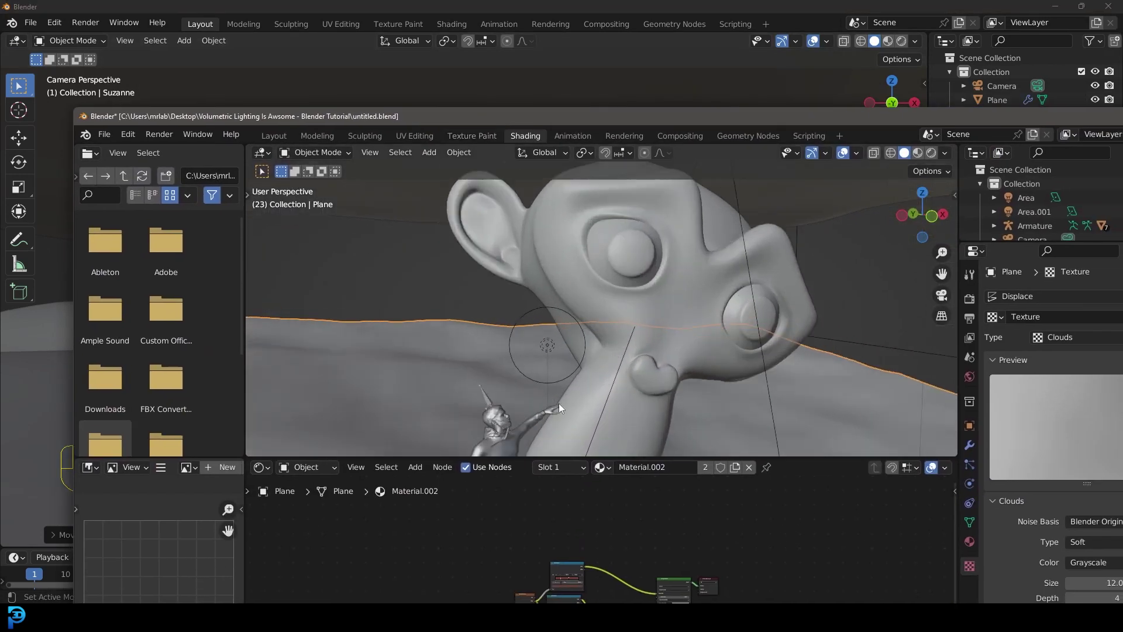
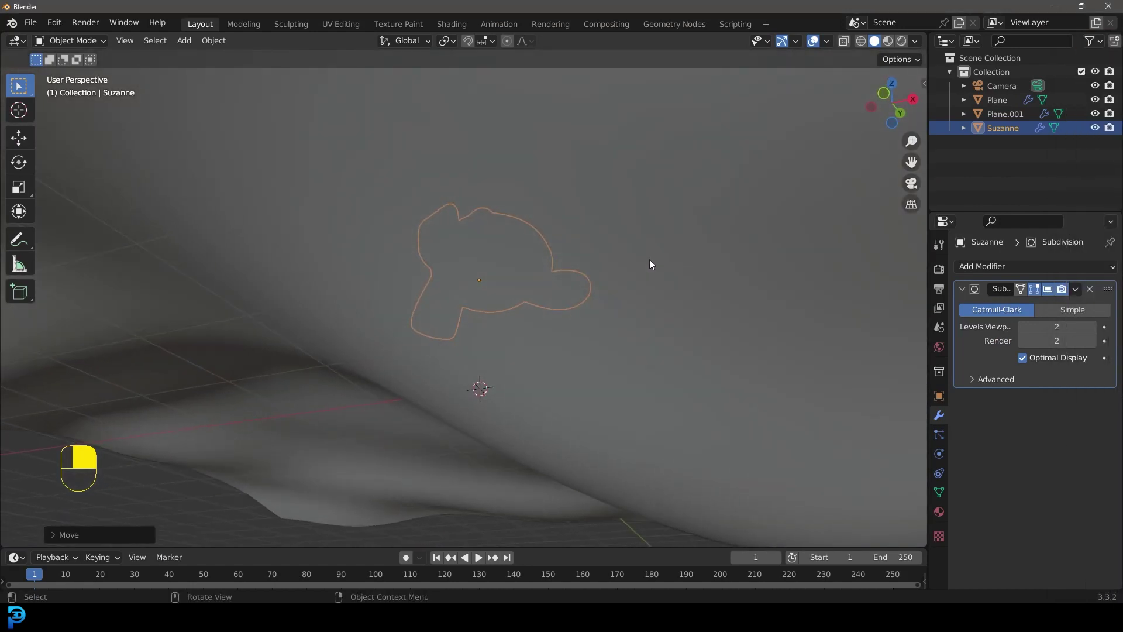
# Re-frame the scene camera on the monkey with a render border.
pyautogui.press('KP_0')
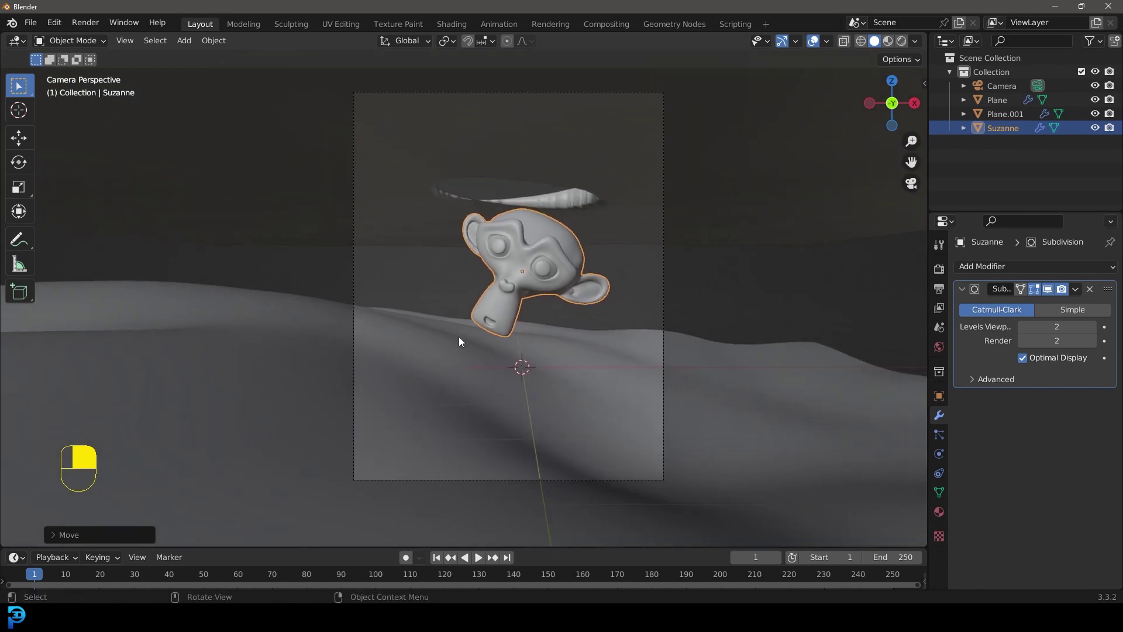
pyautogui.press('ctrl+b')
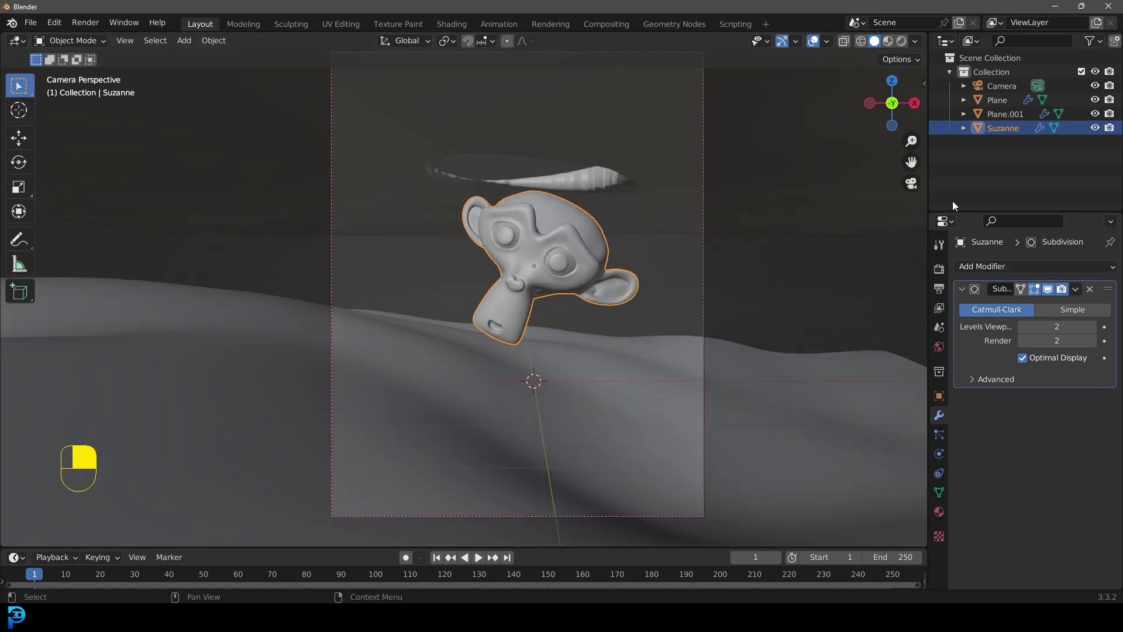
pyautogui.middleClick(938, 269)
pyautogui.moveTo(938, 269); pyautogui.dragTo(1051, 267)
# Set Cycles on GPU Compute at 500 samples with denoising off and start saving the file.
pyautogui.moveTo(1051, 268); pyautogui.dragTo(988, 520)
pyautogui.press('0')
pyautogui.moveTo(988, 521); pyautogui.dragTo(778, 361)
pyautogui.press('alt+a')
pyautogui.press('ctrl+s')
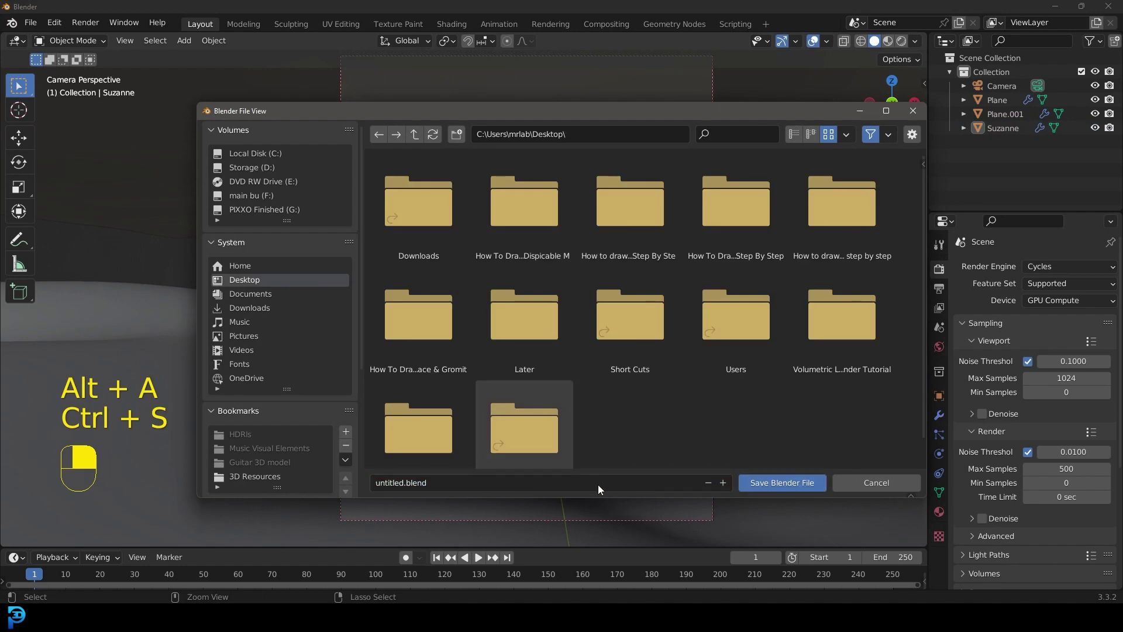
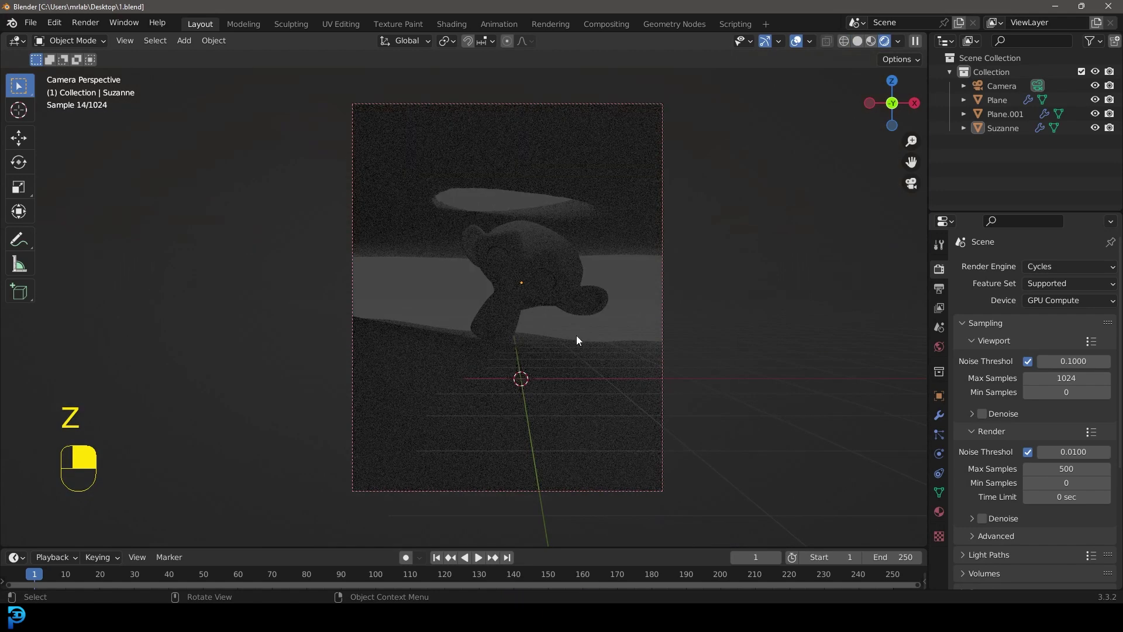
# Save as 1.blend, preview in Rendered mode and make the world colour black.
pyautogui.click(941, 349)
pyautogui.middleClick(941, 348)
pyautogui.click(1062, 361)
pyautogui.middleClick(1062, 361)
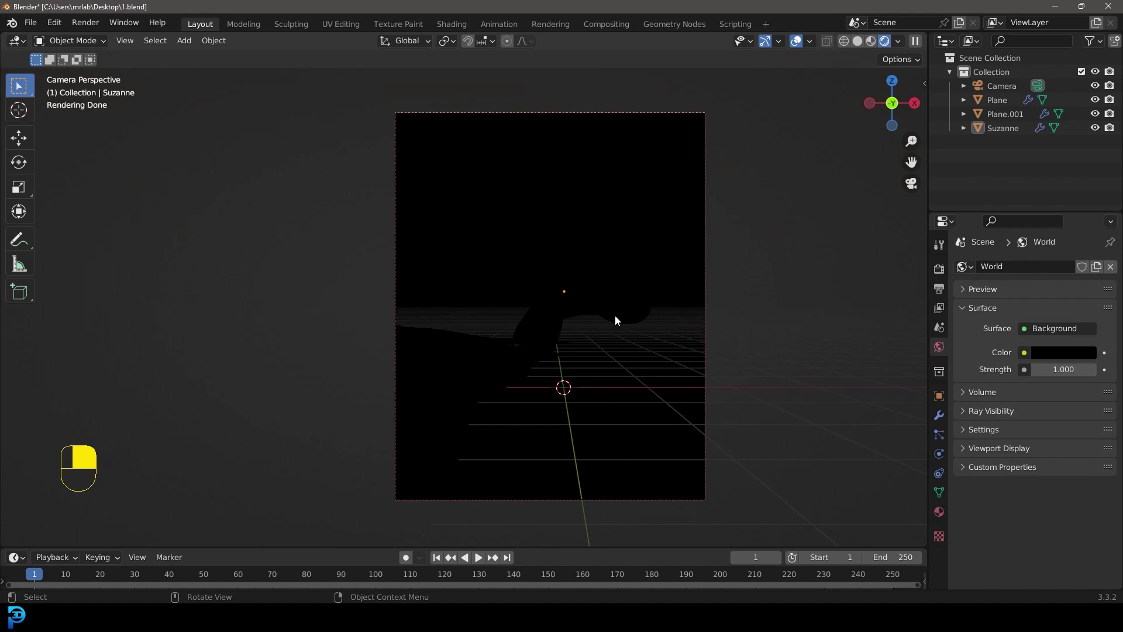
# Add an area light and raise it above the roof hole.
pyautogui.press('shift+a')
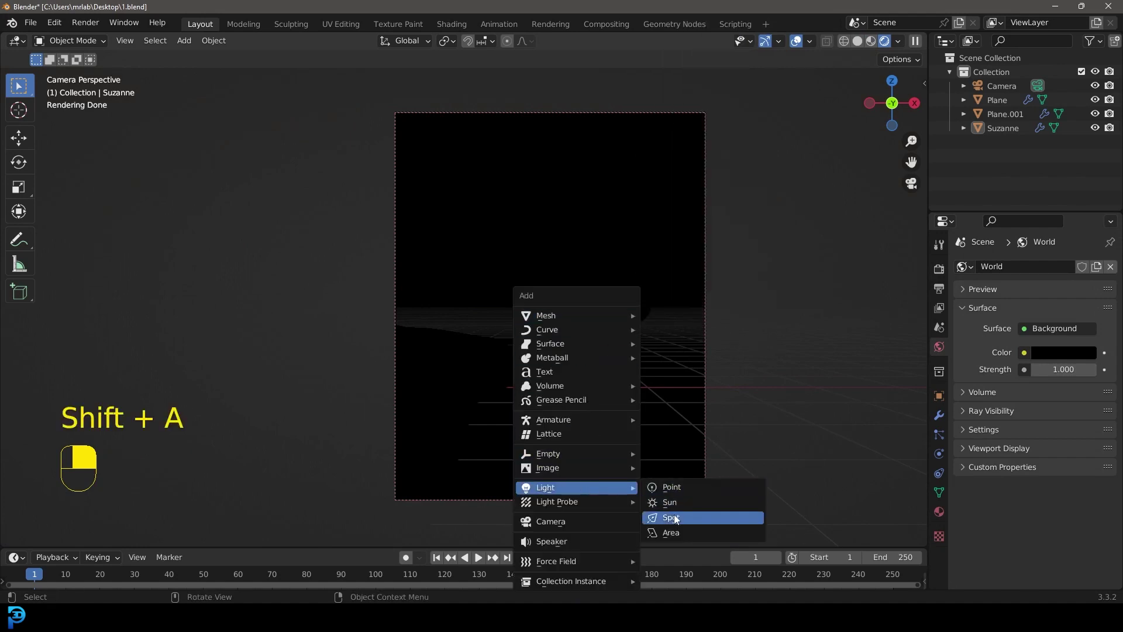
pyautogui.press('g')
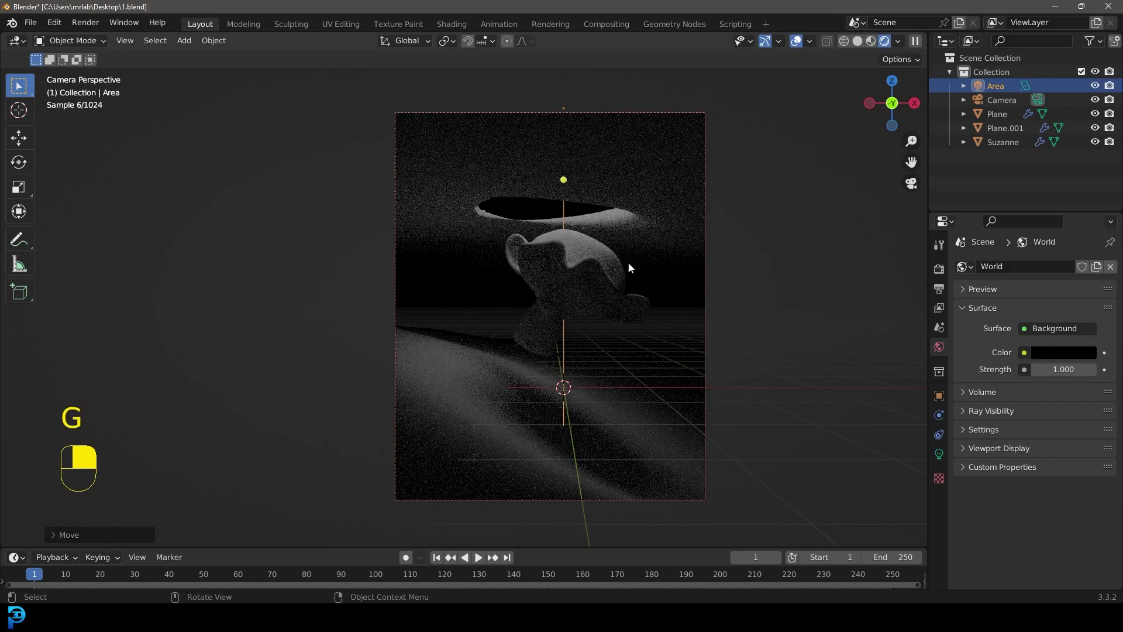